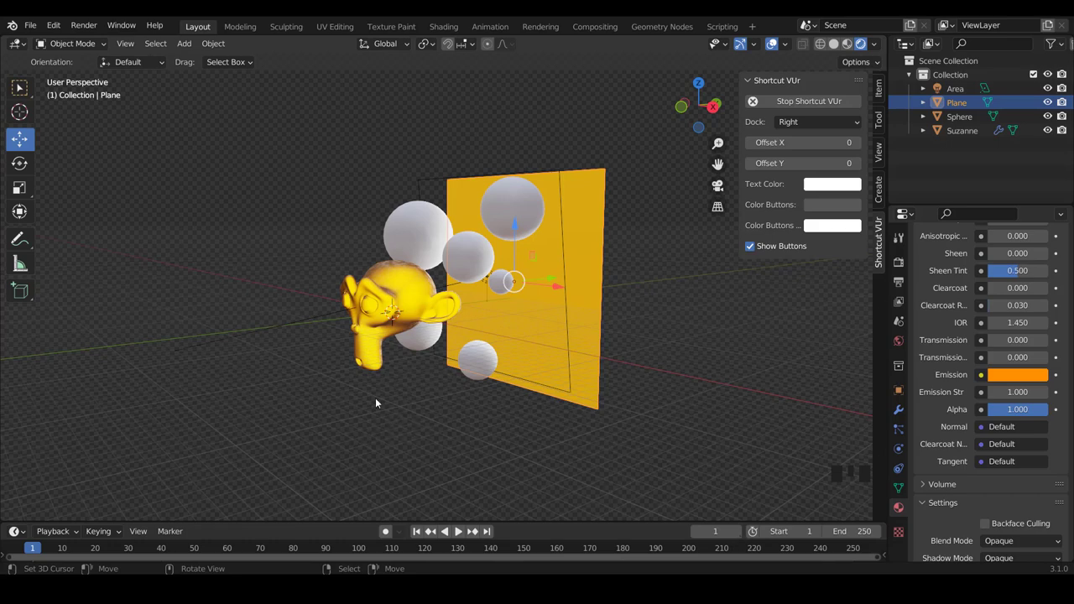
Step: Add a camera to the scene and check it from the front and side views
drag(374, 349, 463, 353)
key(KP_1)
scroll(up, 3)
key(shift+a)
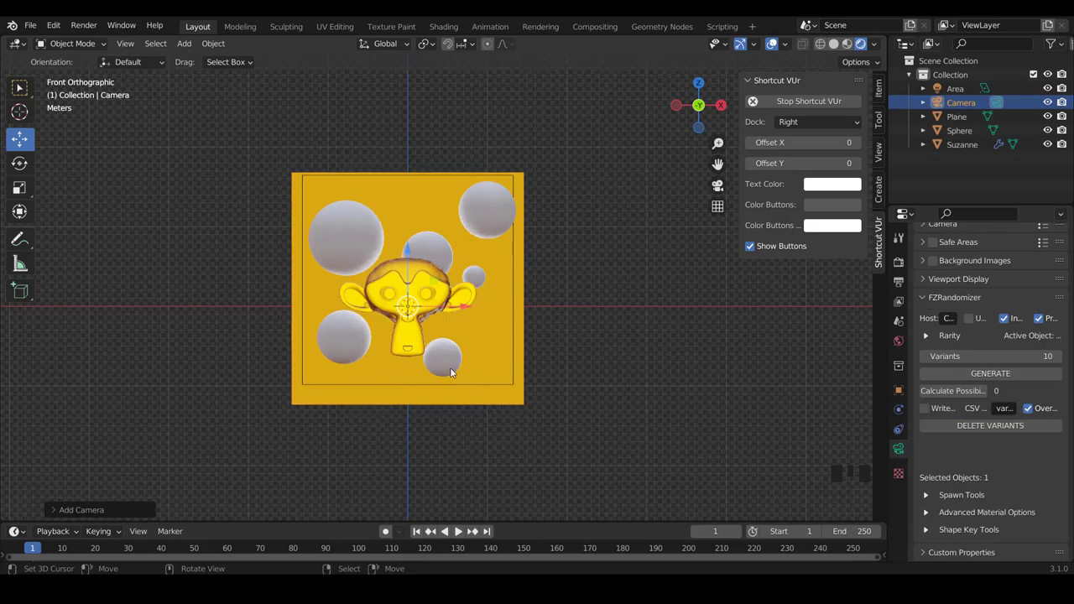
key(KP_3)
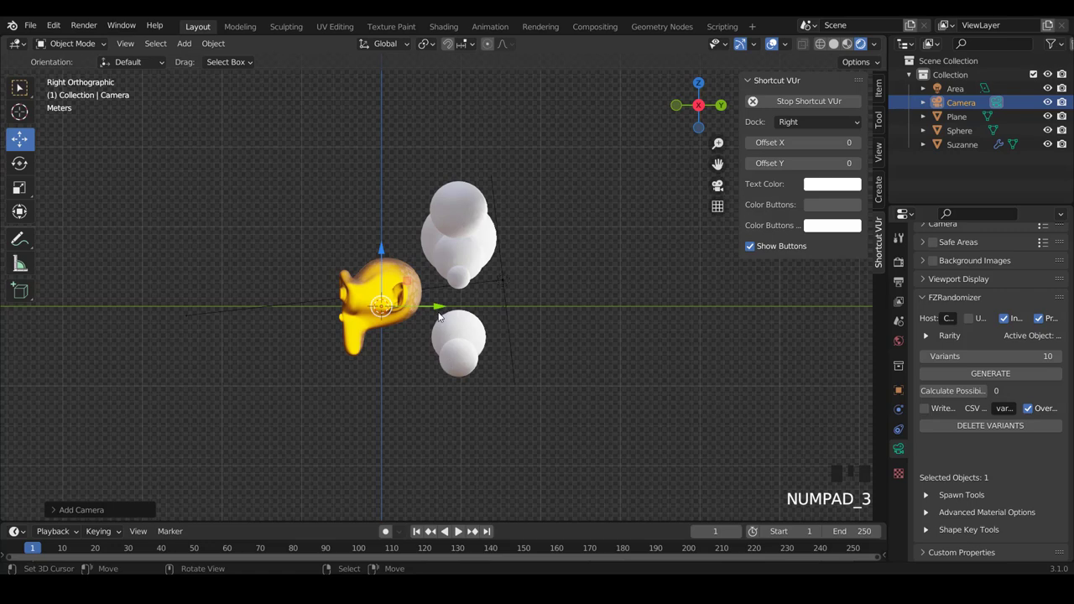
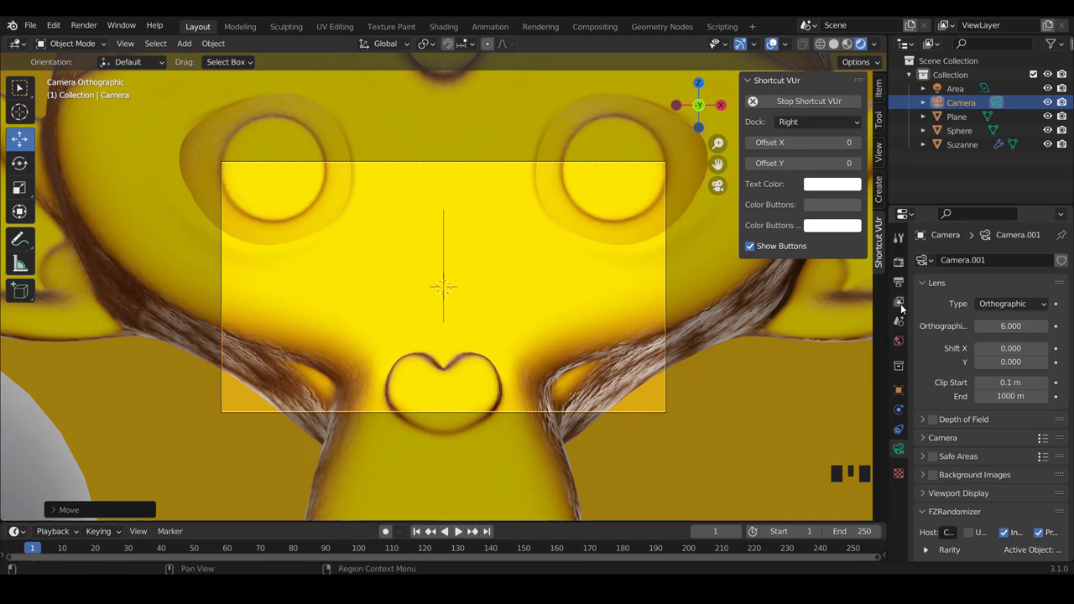
Step: Set the output resolution to 2000 × 2000 px and return to the camera lens settings
click(902, 286)
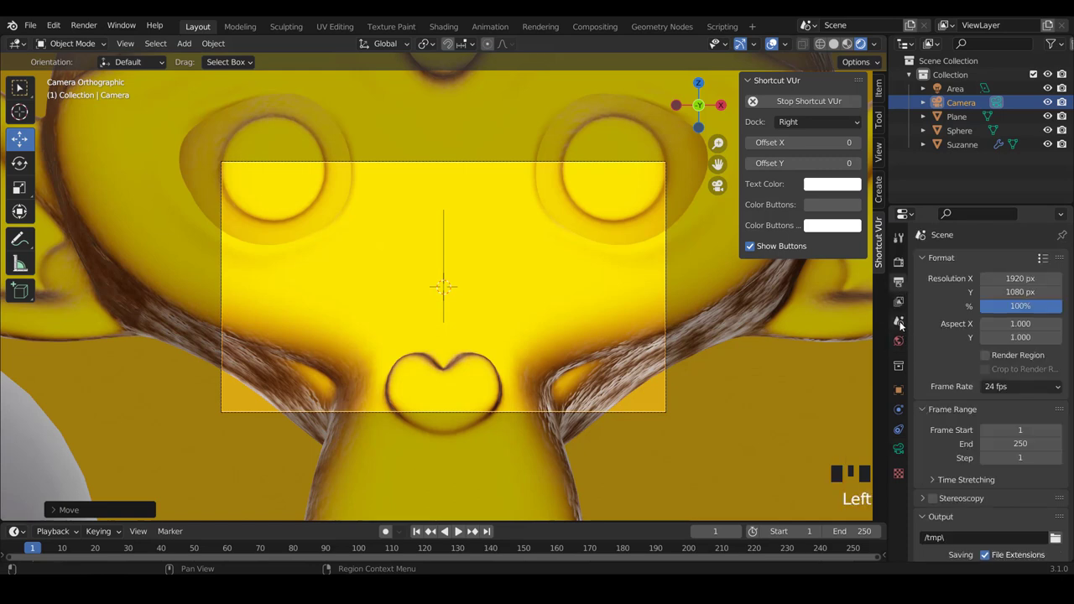
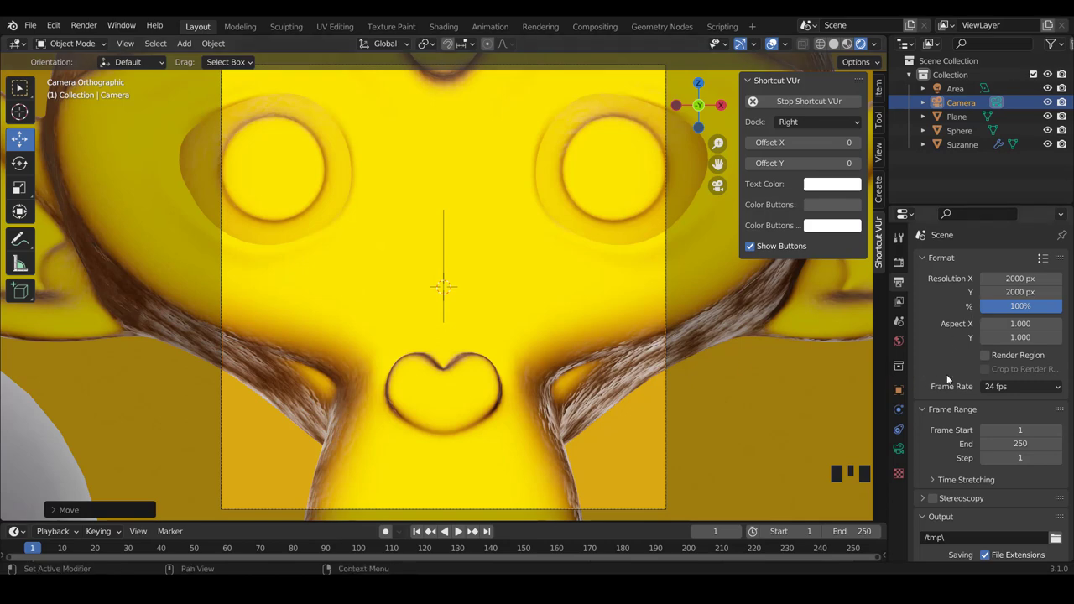
click(902, 456)
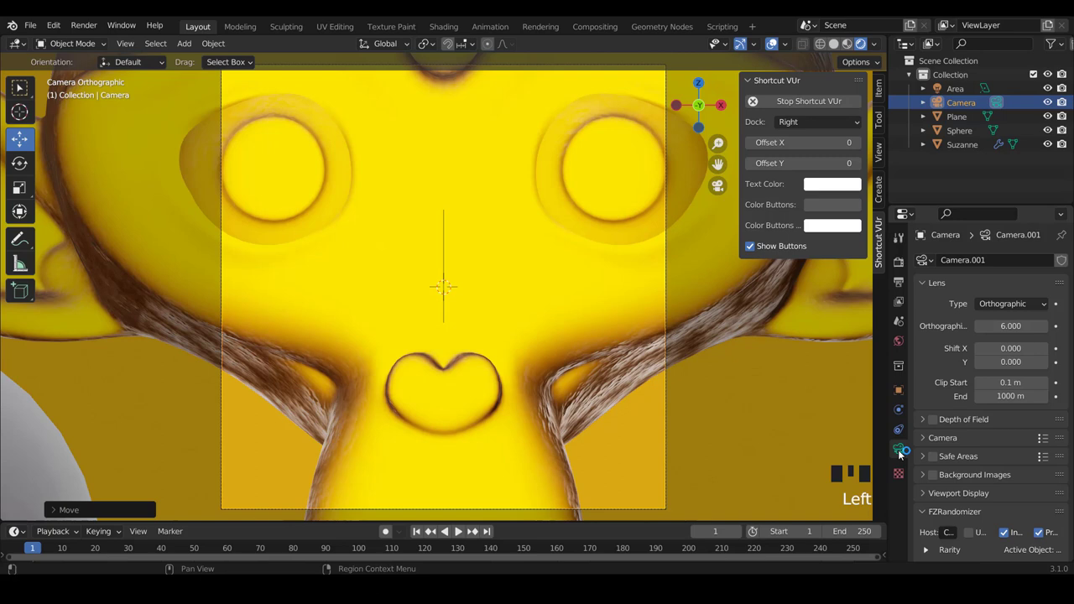
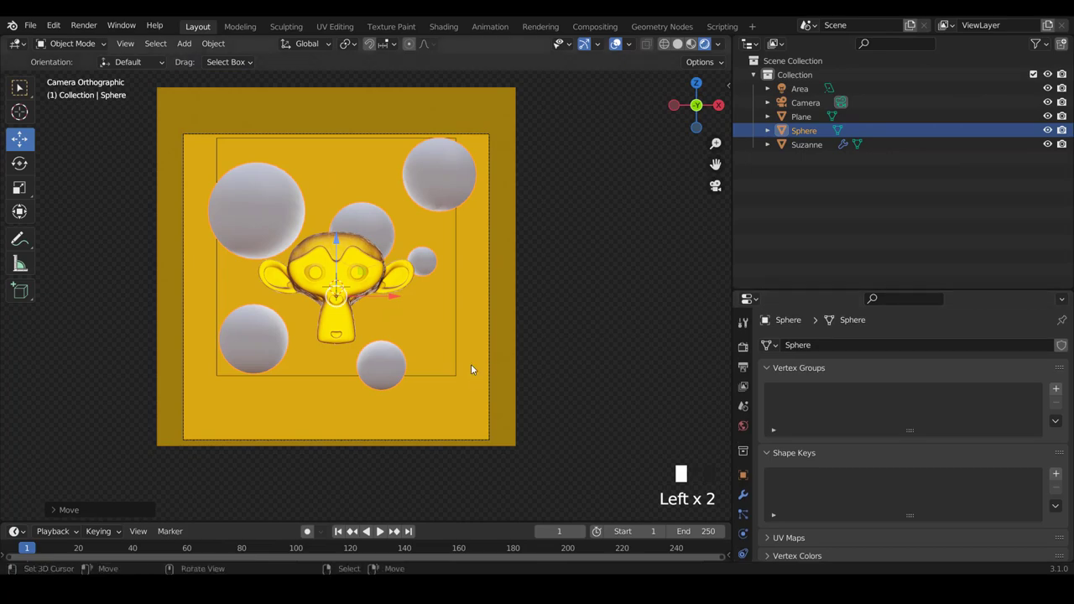
drag(538, 326, 480, 335)
scroll(down, 3)
scroll(down, 3)
drag(512, 311, 464, 323)
scroll(down, 3)
scroll(up, 3)
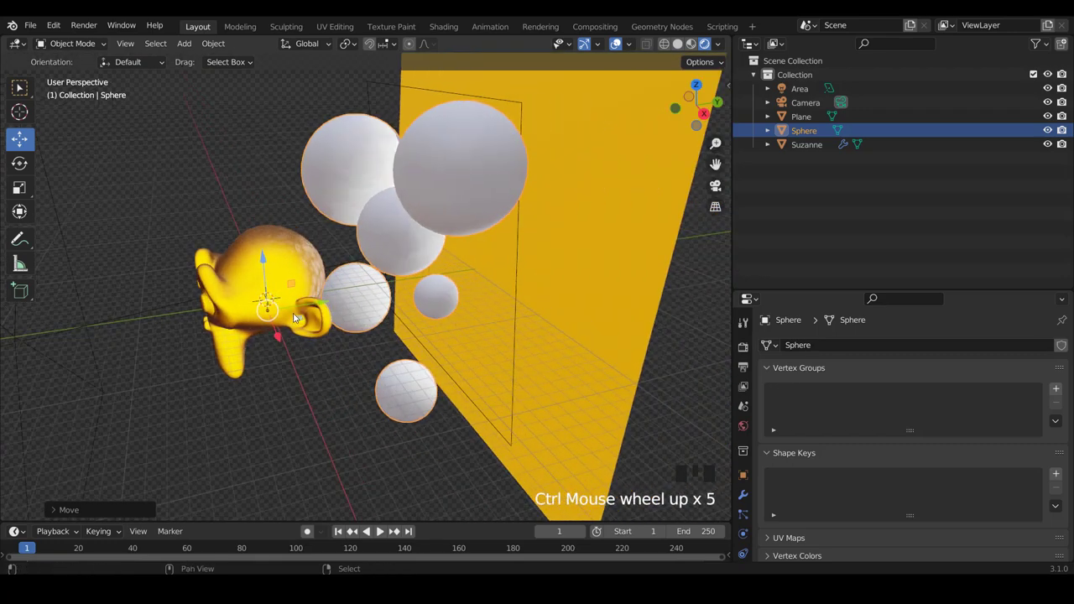
scroll(up, 3)
right_click(291, 271)
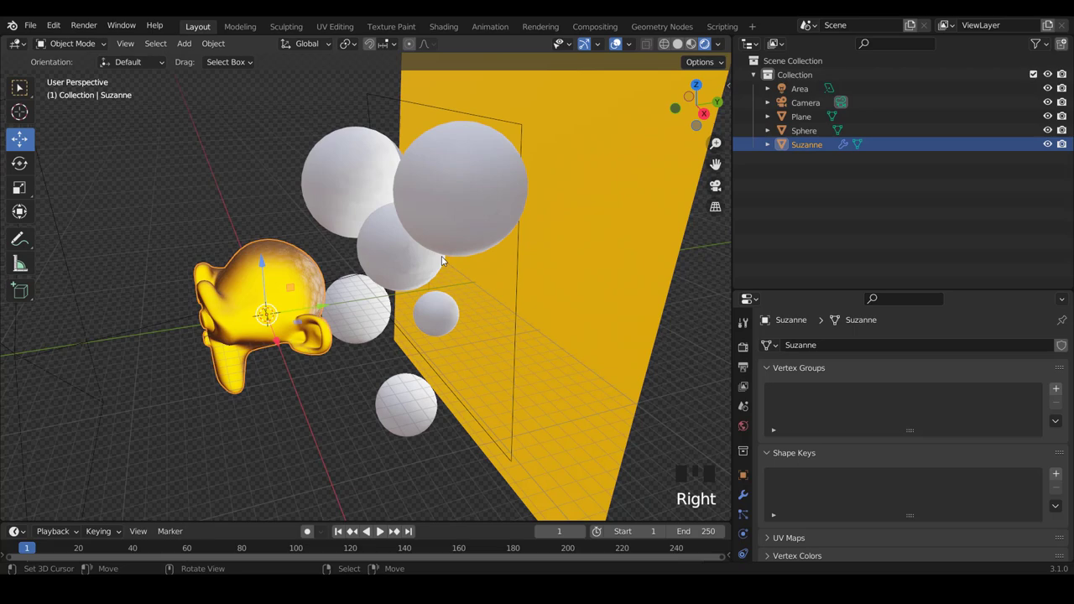
drag(484, 322, 439, 216)
right_click(439, 216)
scroll(up, 3)
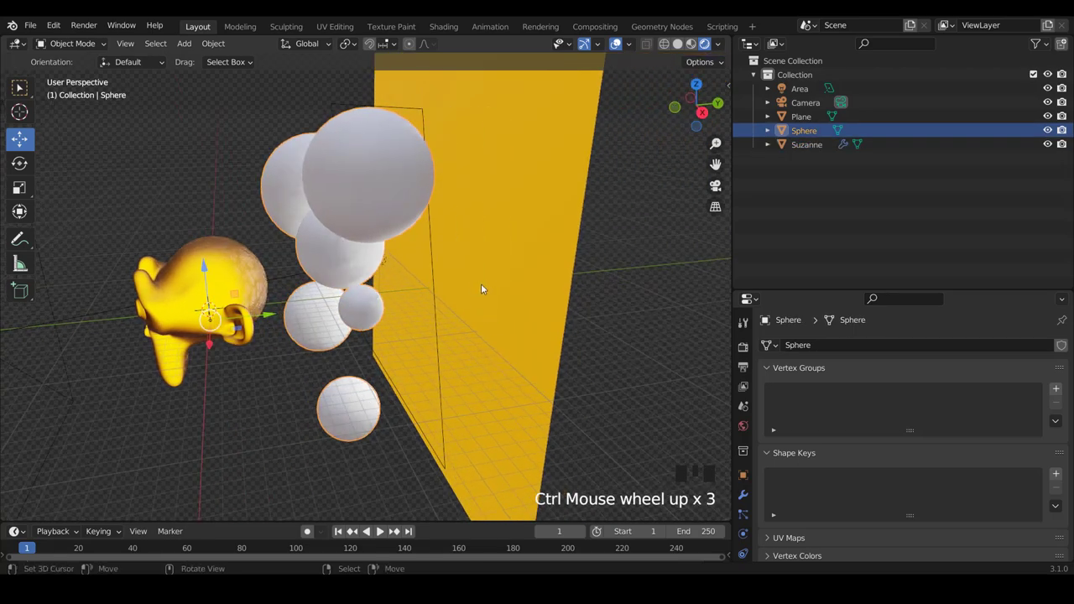
right_click(491, 288)
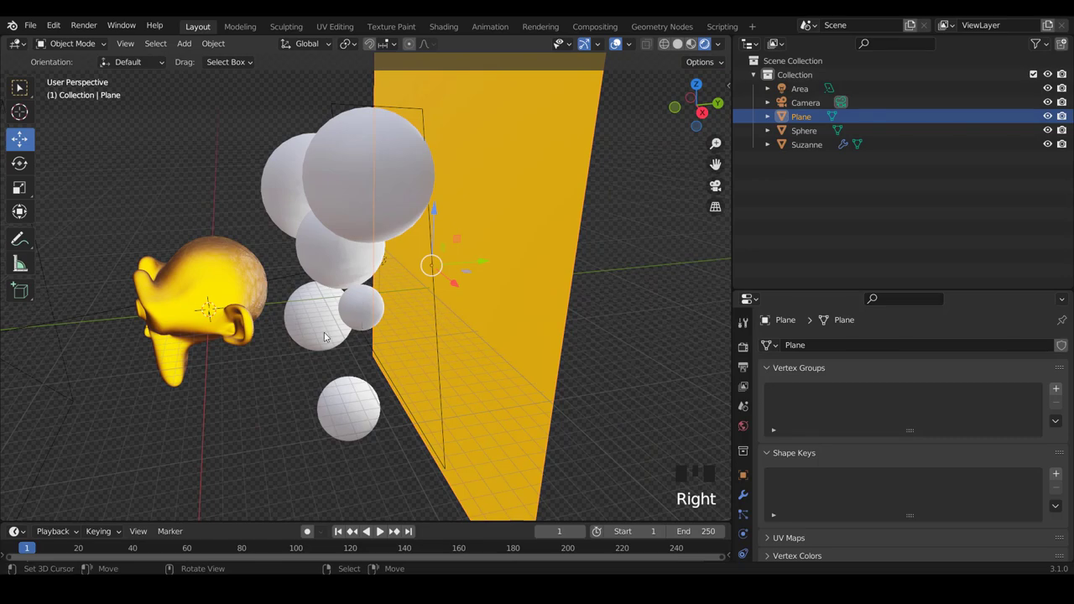
drag(329, 338, 425, 331)
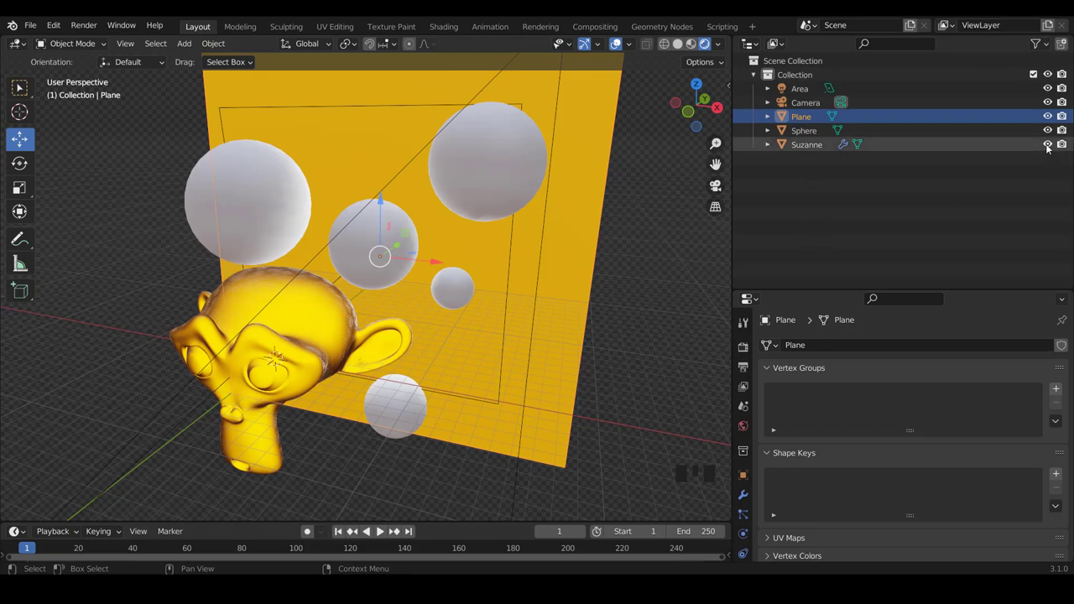
Step: Toggle Suzanne's viewport and render visibility icons in the Outliner back to shown
click(1050, 147)
double_click(1051, 146)
click(1050, 146)
drag(1051, 146, 1065, 148)
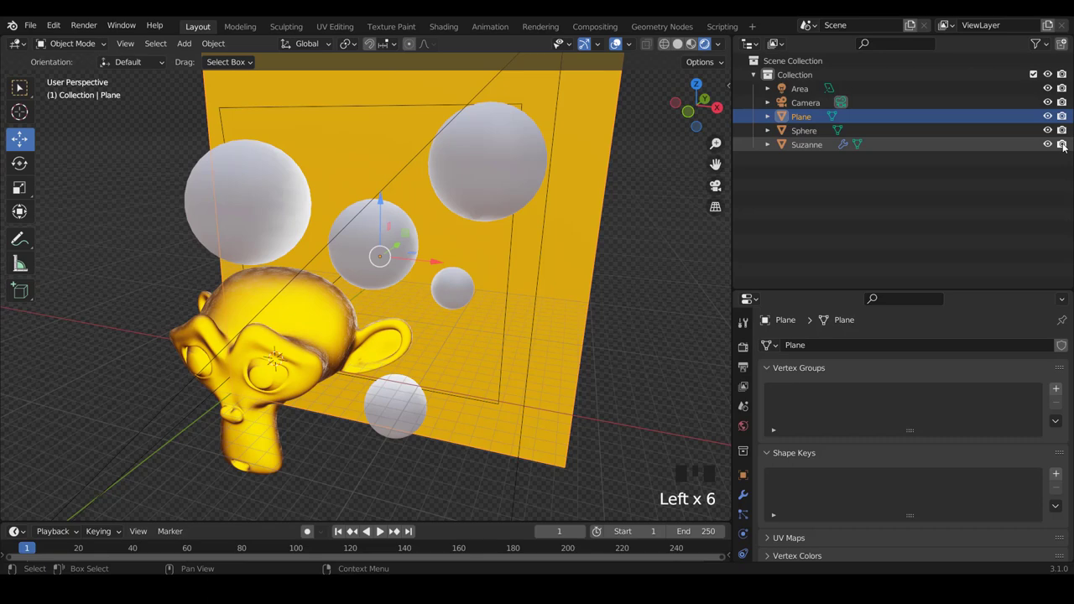
click(1065, 148)
click(1065, 148)
click(1065, 149)
click(1064, 148)
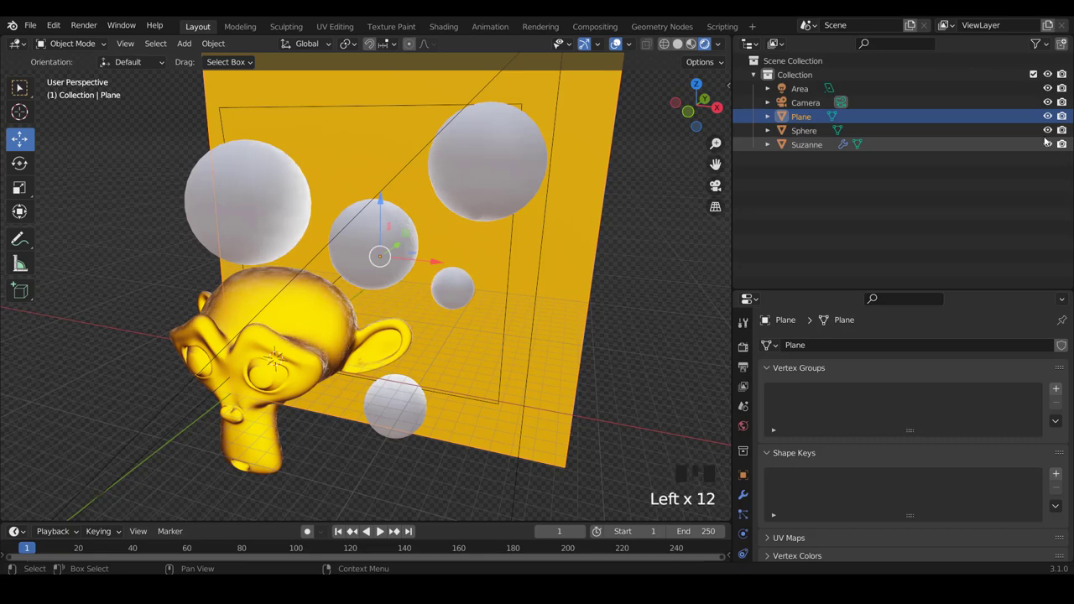
Step: Select Suzanne and start moving it into a new collection, bringing up the name prompt
click(804, 141)
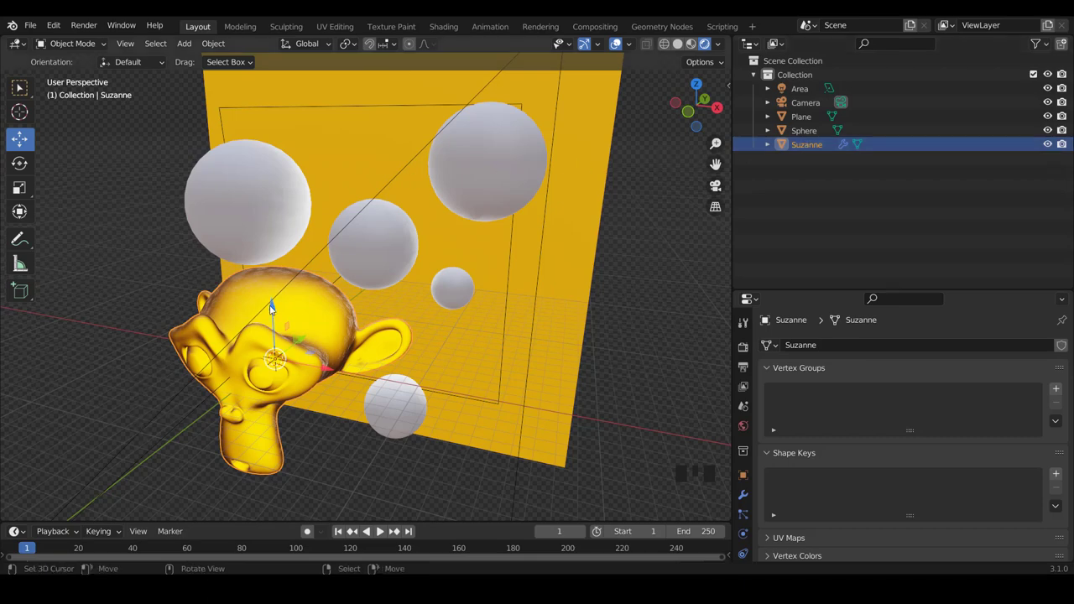
right_click(263, 296)
drag(267, 217, 245, 322)
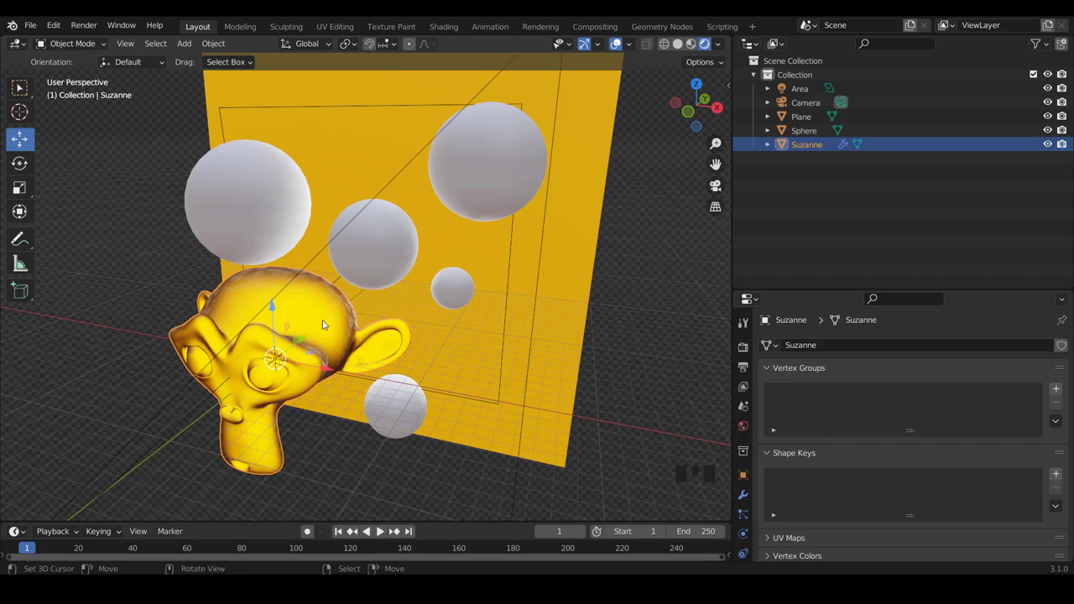
drag(332, 324, 324, 345)
Step: Confirm Suzanne's move into collection 01 and collapse it in the Outliner
key(m)
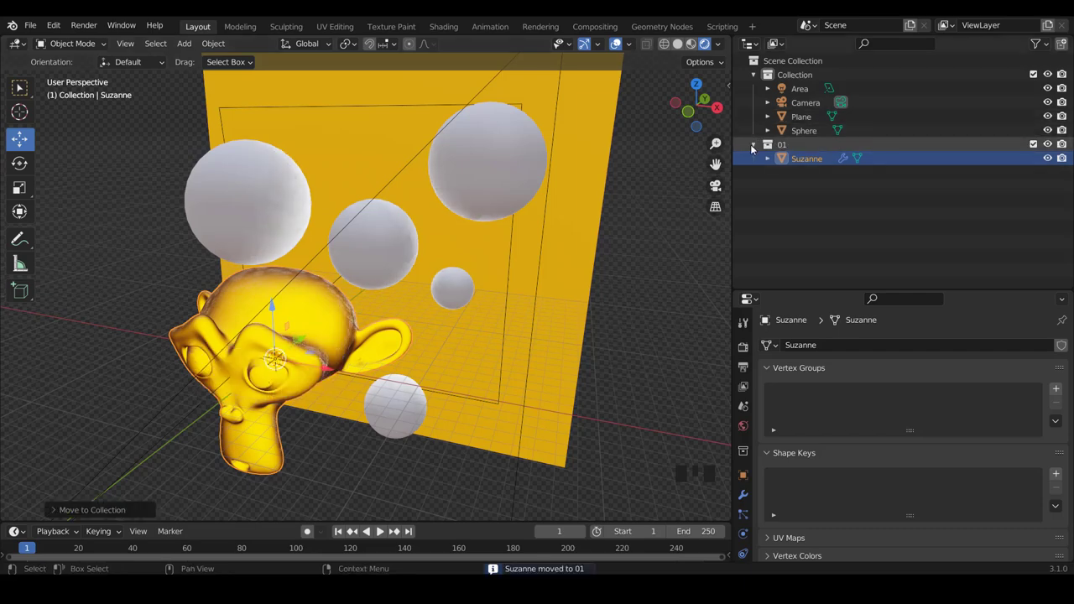
click(754, 143)
Step: Move the spheres into collection 02 and the yellow plane into a new collection 03
right_click(386, 240)
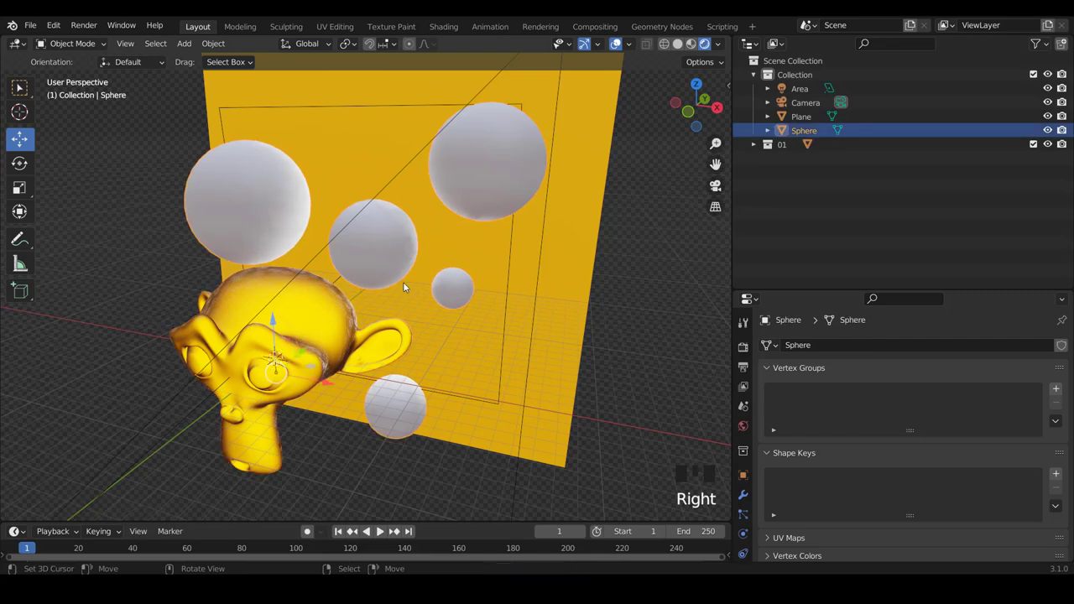
key(m)
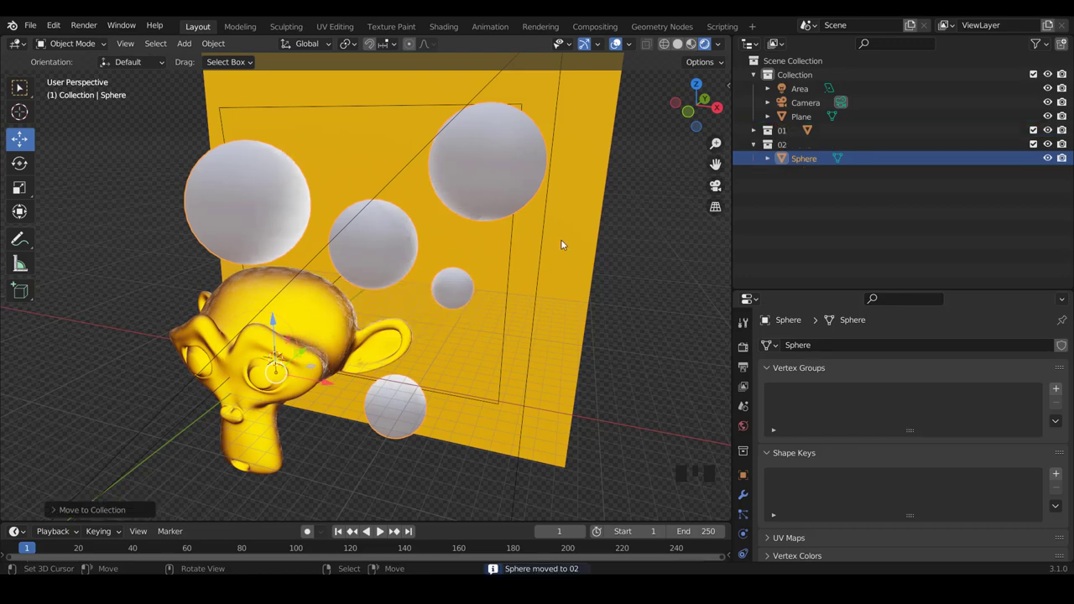
right_click(573, 242)
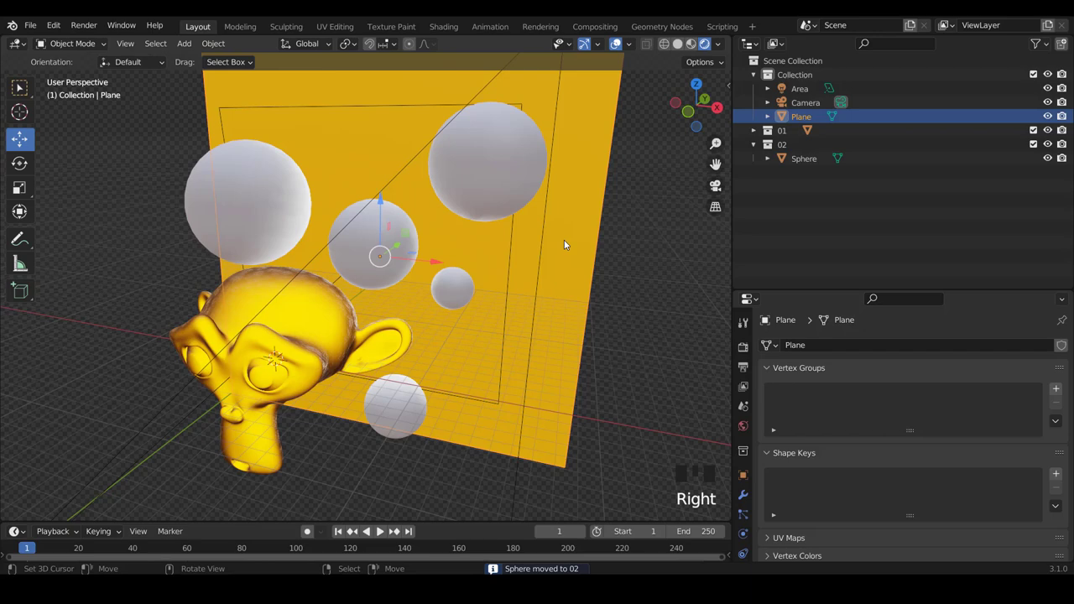
key(m)
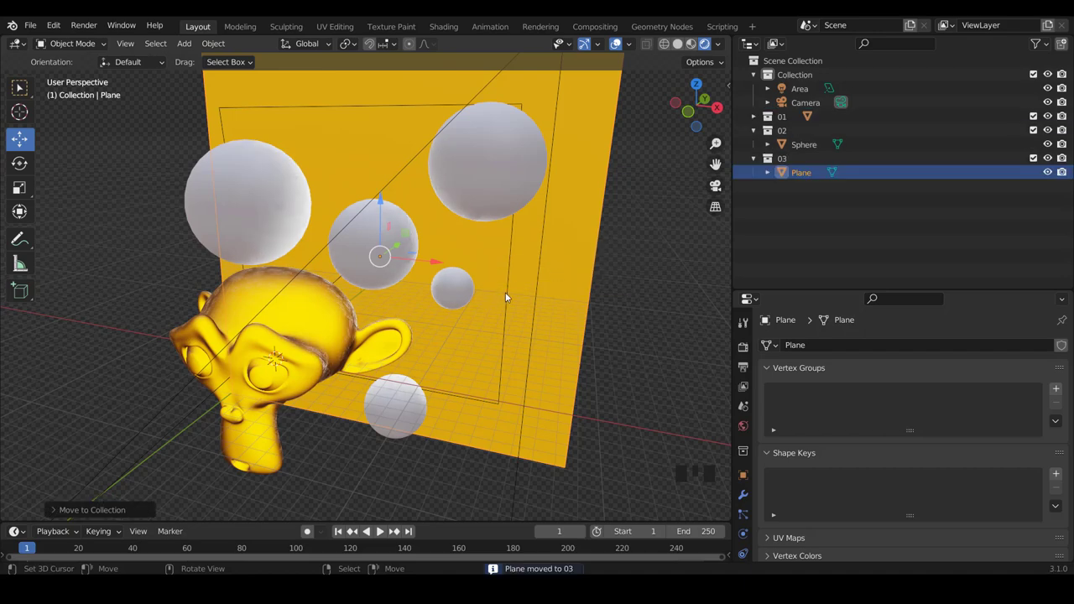
right_click(511, 295)
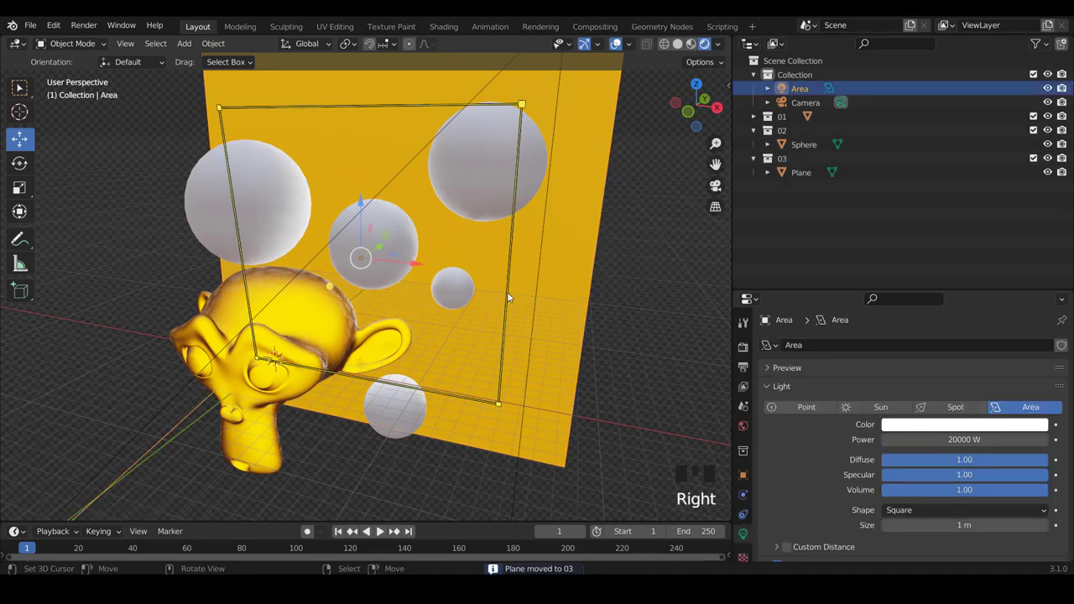
scroll(down, 3)
drag(495, 289, 384, 281)
scroll(up, 3)
scroll(down, 3)
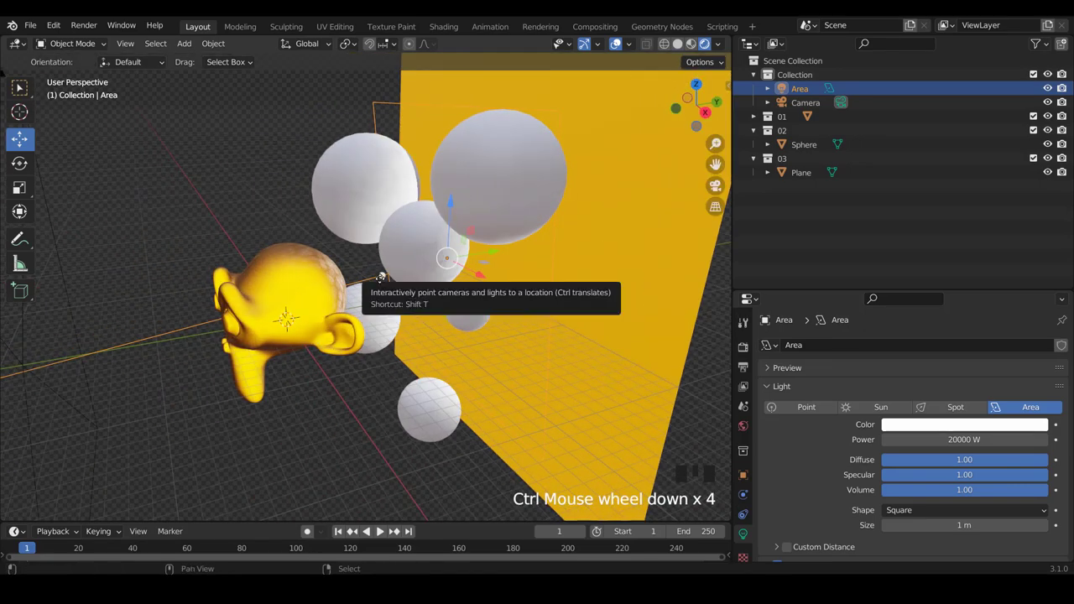
scroll(up, 3)
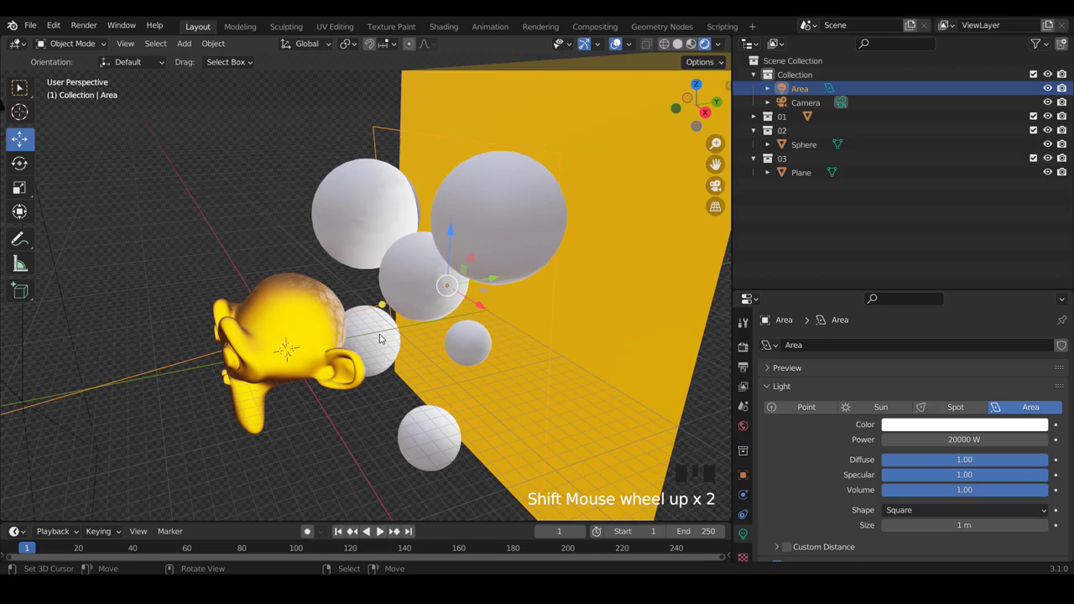
drag(324, 320, 422, 315)
drag(422, 314, 410, 323)
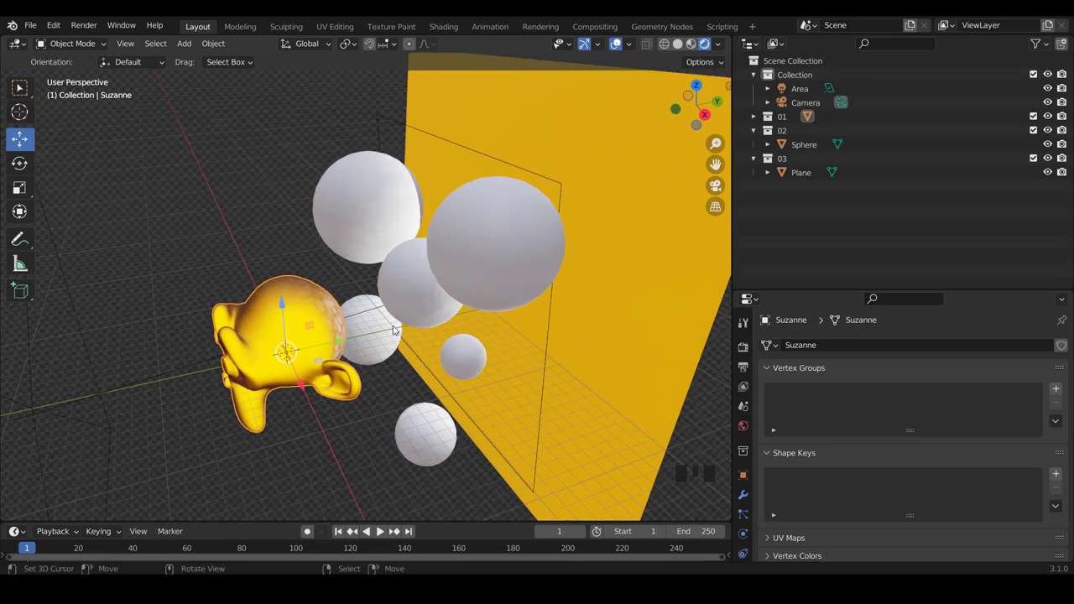
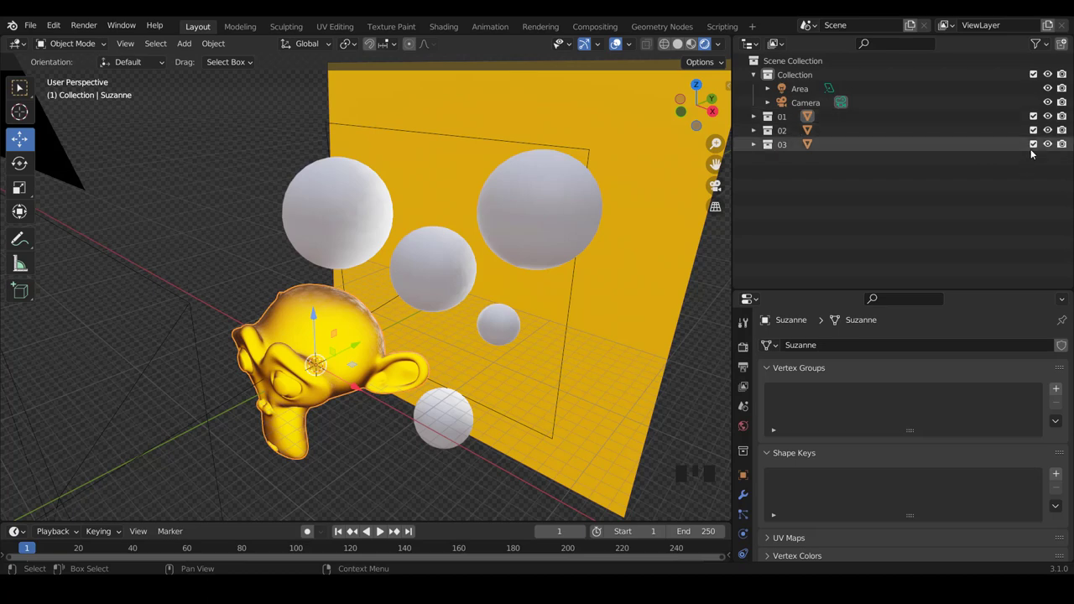
Step: Exclude collection 03 from the view layer briefly, then re-include it so the plane shows again
click(1035, 145)
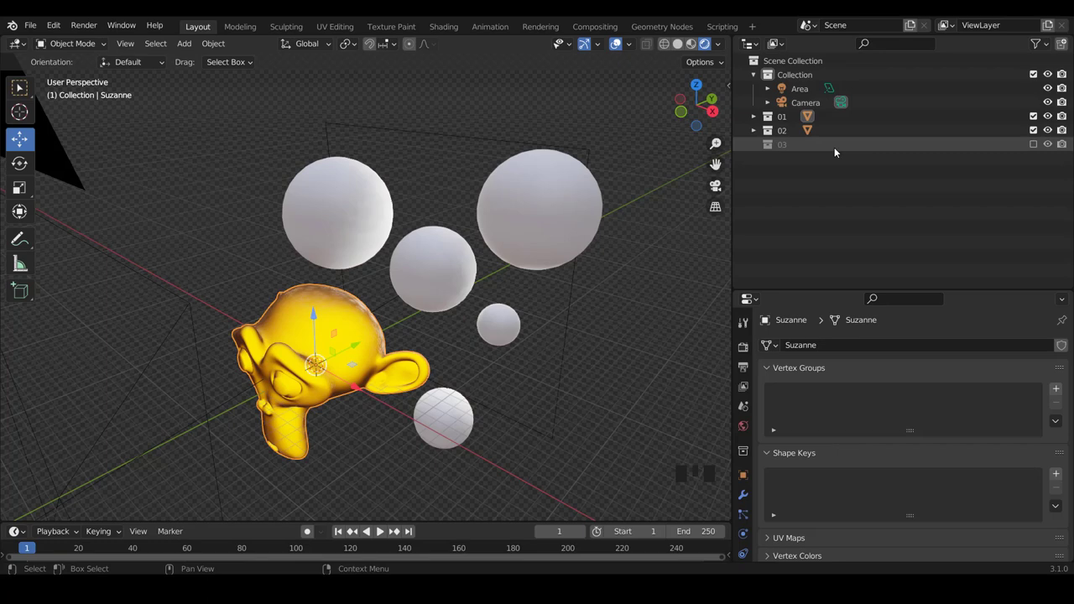
click(1032, 147)
scroll(down, 3)
drag(391, 225, 477, 219)
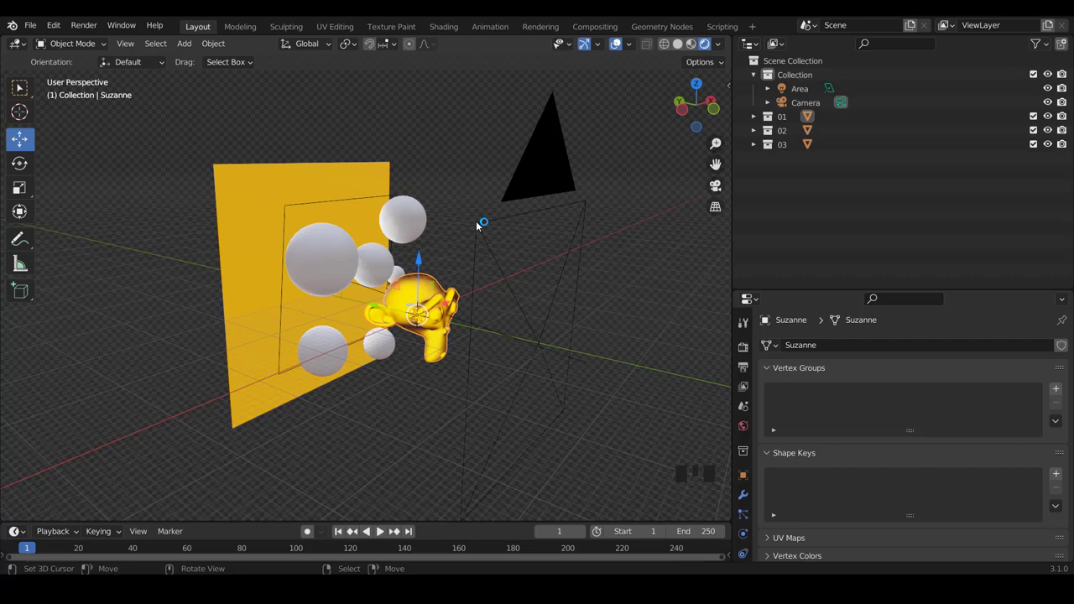
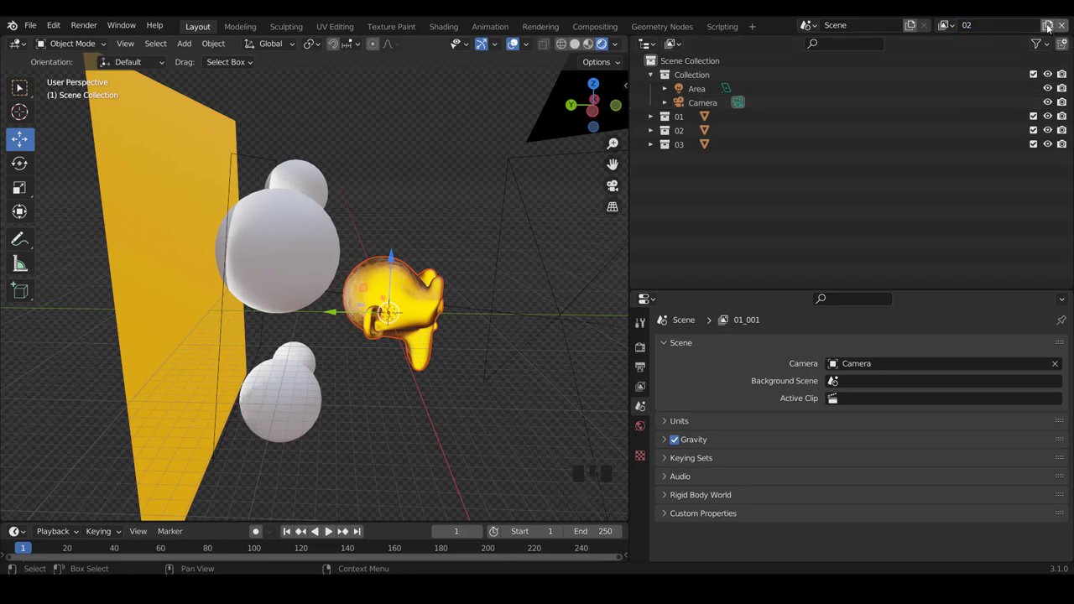
Step: Orbit the viewport to inspect the whole scene while view layers 02 and 03 are set up
drag(1049, 22, 407, 236)
drag(453, 212, 687, 123)
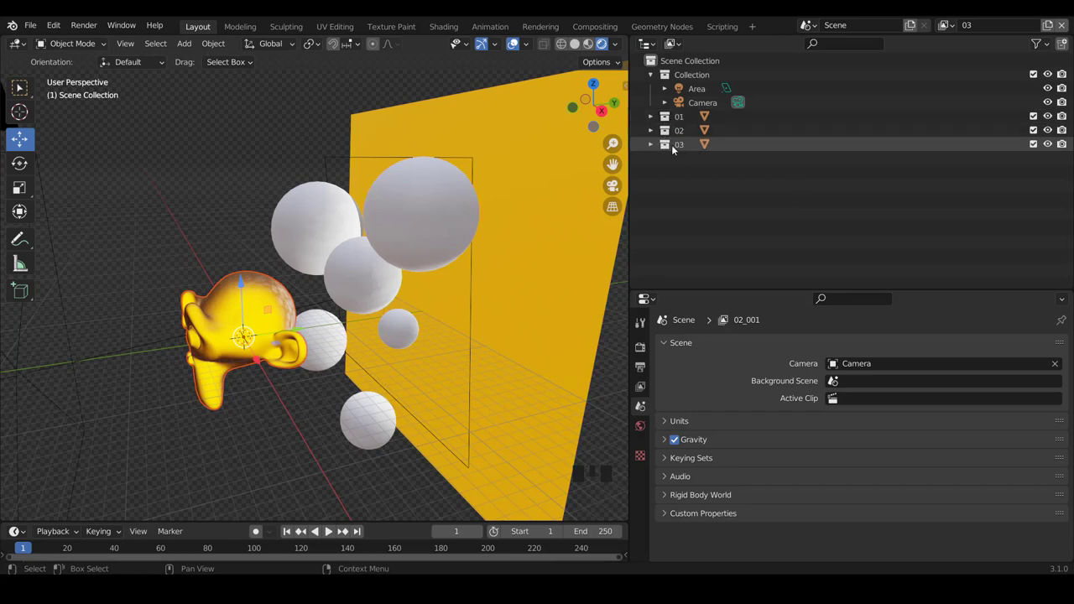
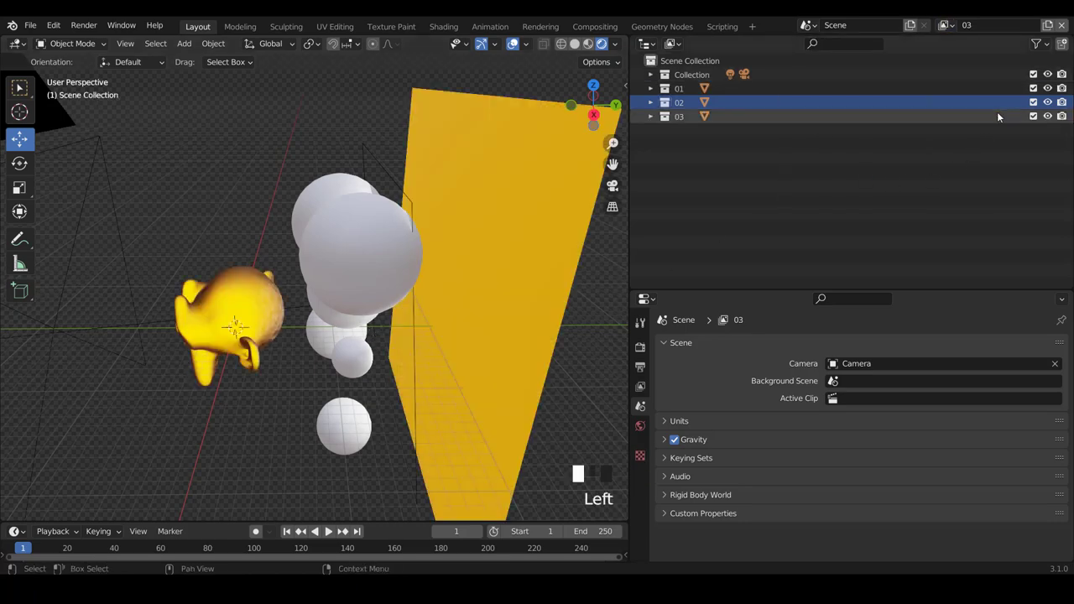
Step: Activate collection 03 and exclude collections 01 and 02 so only the yellow plane remains
click(685, 125)
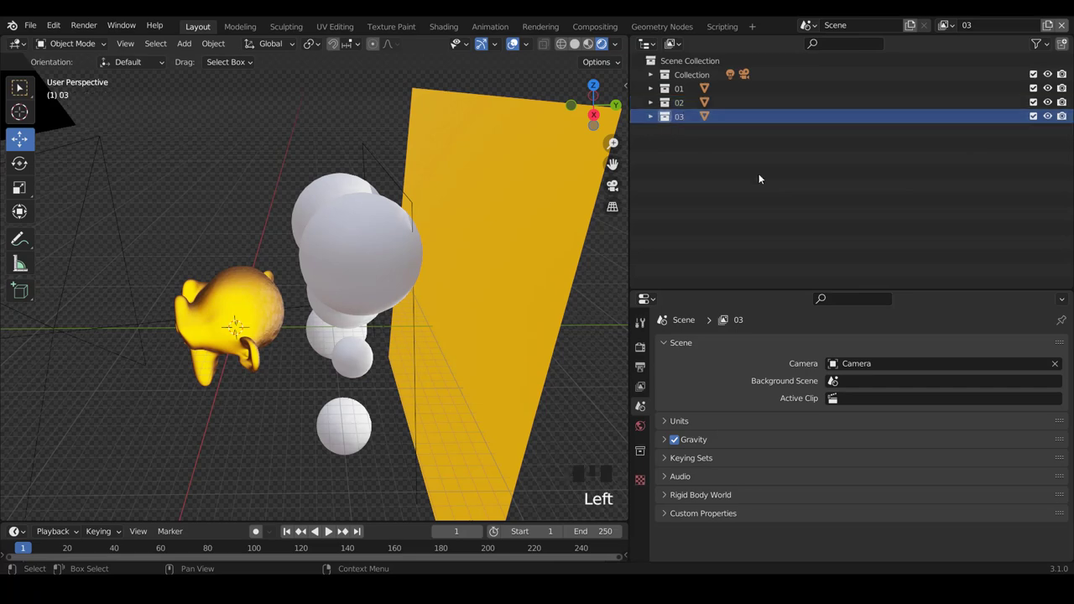
click(1035, 102)
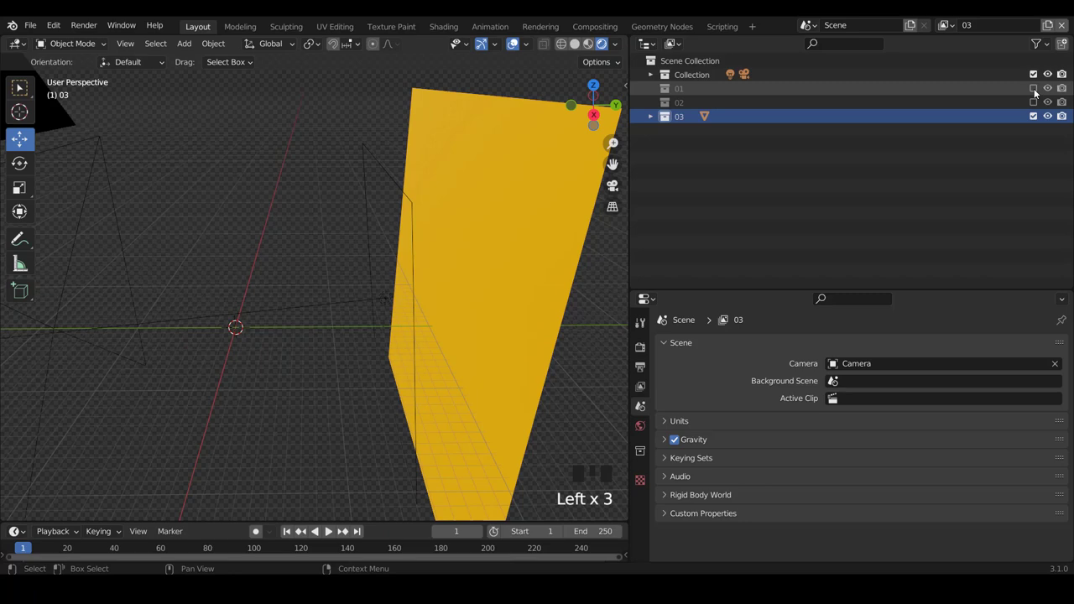
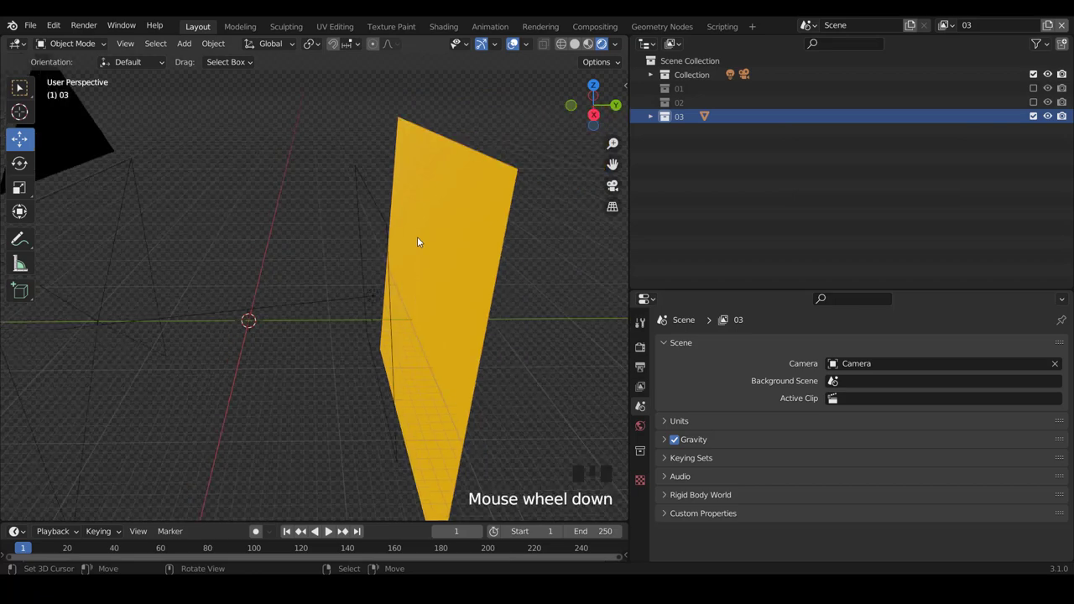
Step: Face the viewport toward the plane and choose Render Image from the Render menu
scroll(down, 3)
drag(227, 280, 380, 291)
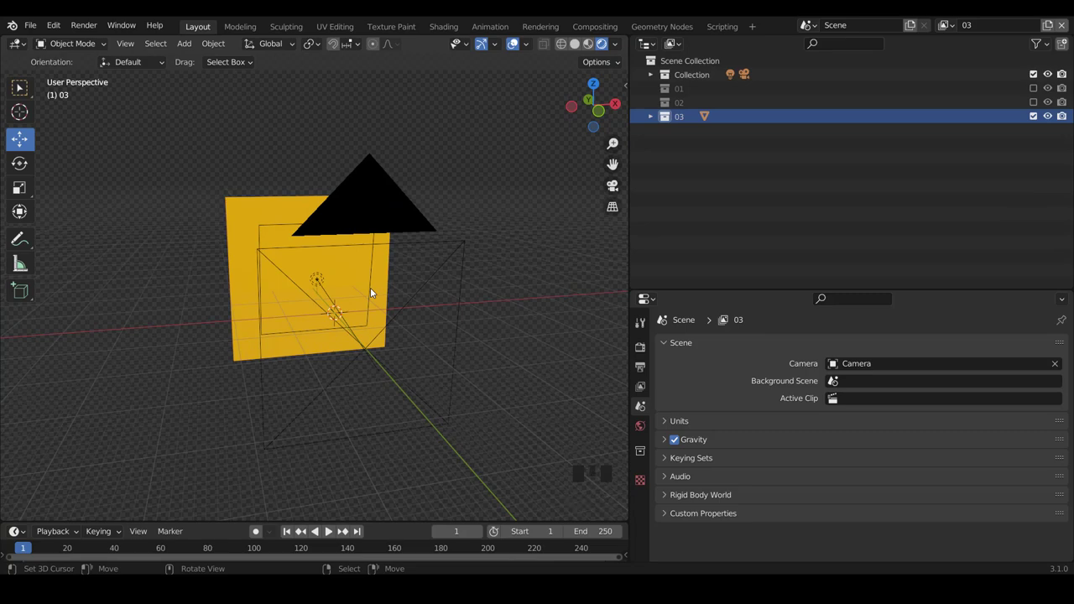
scroll(down, 3)
drag(363, 266, 357, 282)
scroll(up, 3)
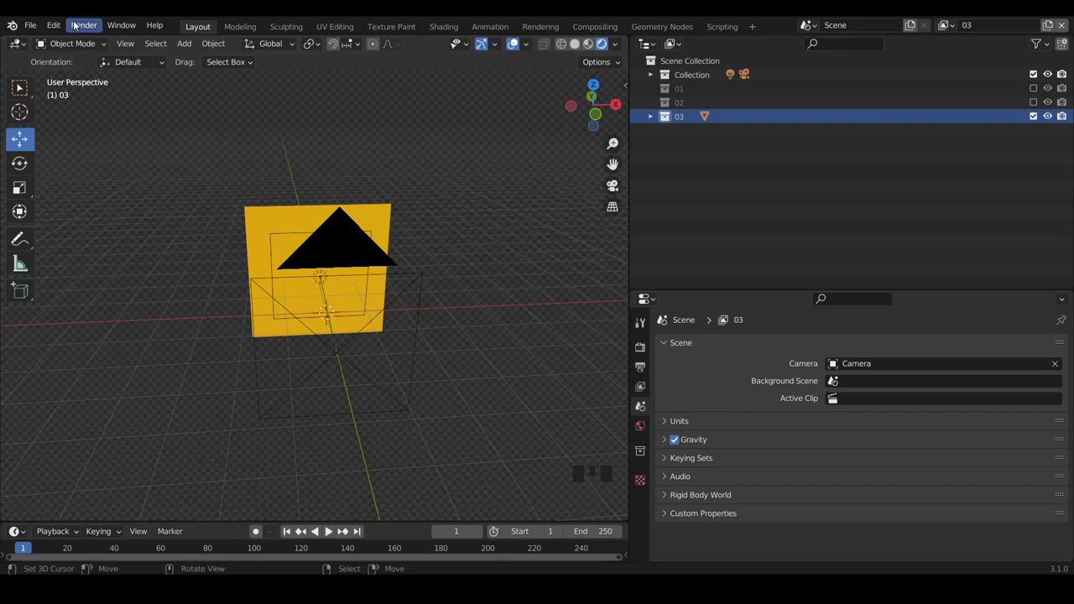
drag(85, 24, 130, 40)
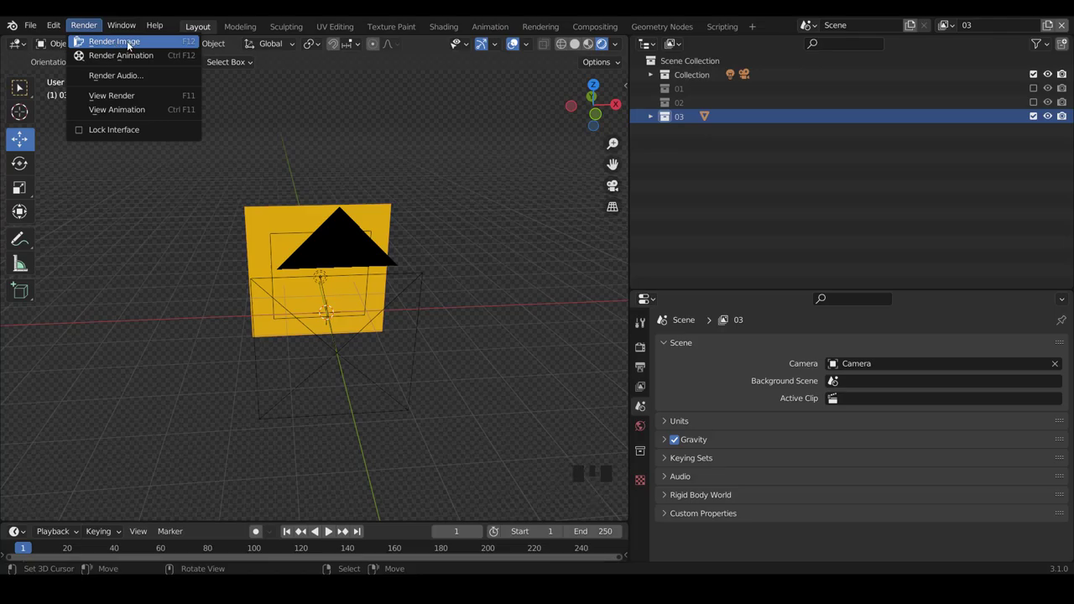